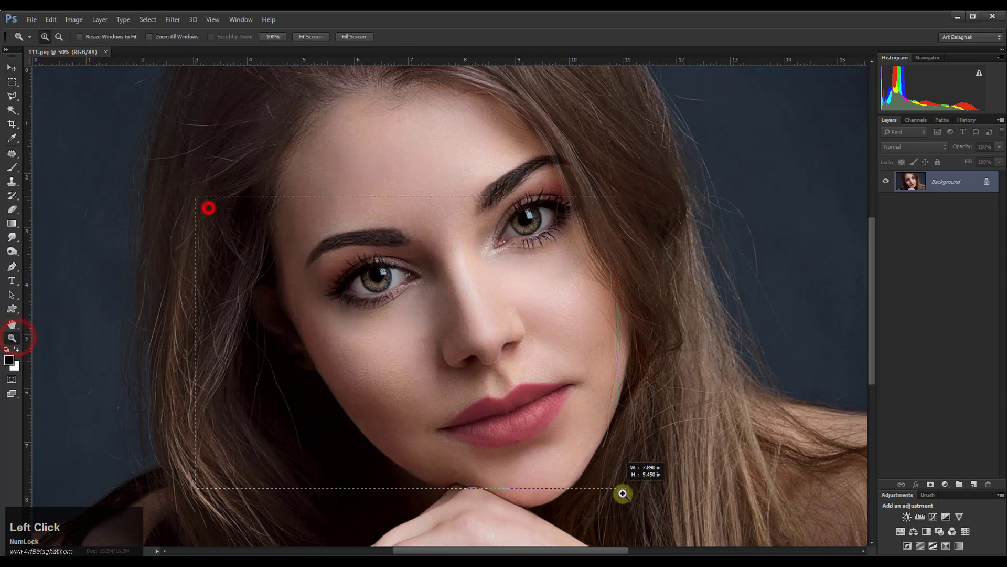
Apply the Magic Portraiture filter sampled from the face's skin tone and fade it at 100%
scroll(up, 3)
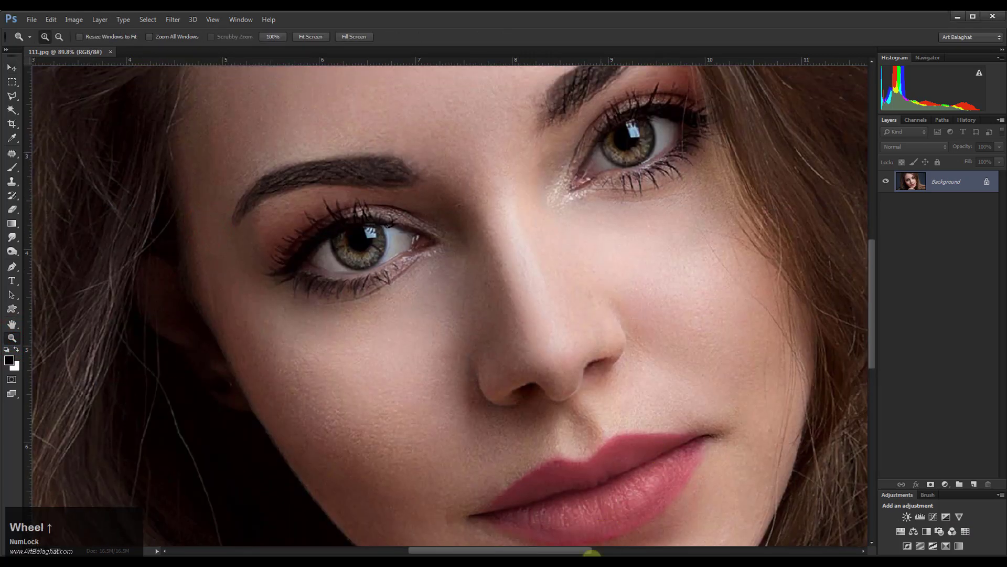
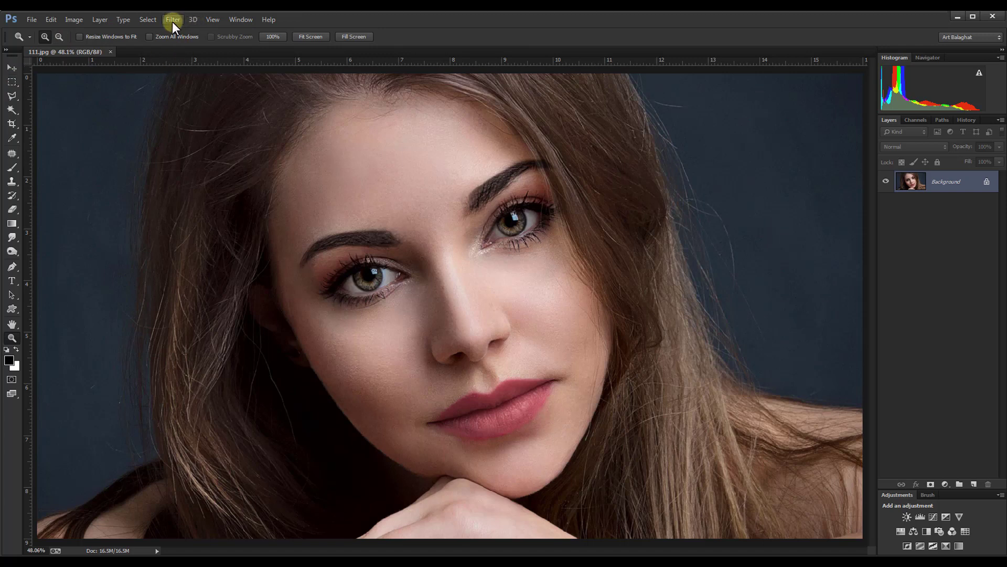
click(174, 23)
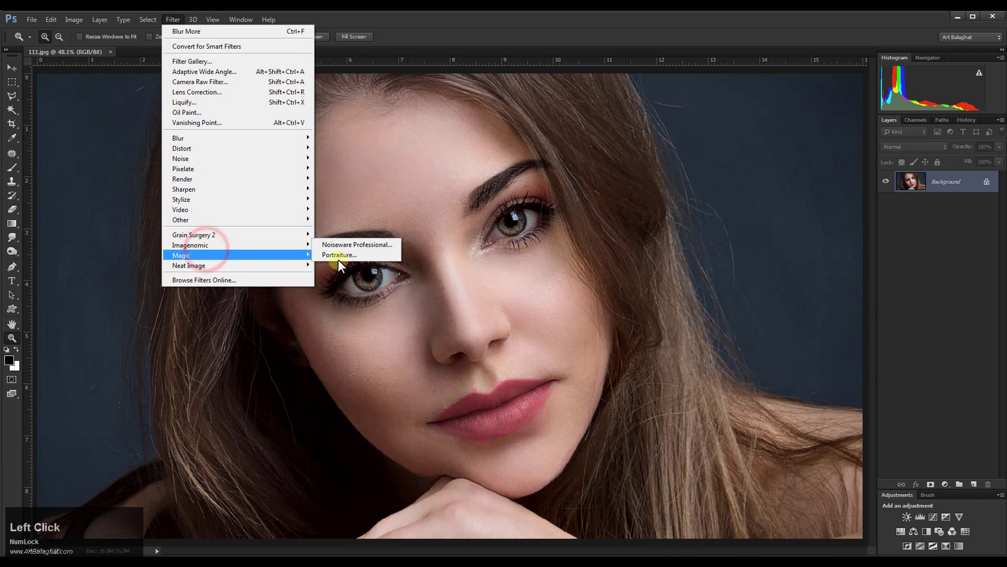
click(365, 259)
click(362, 295)
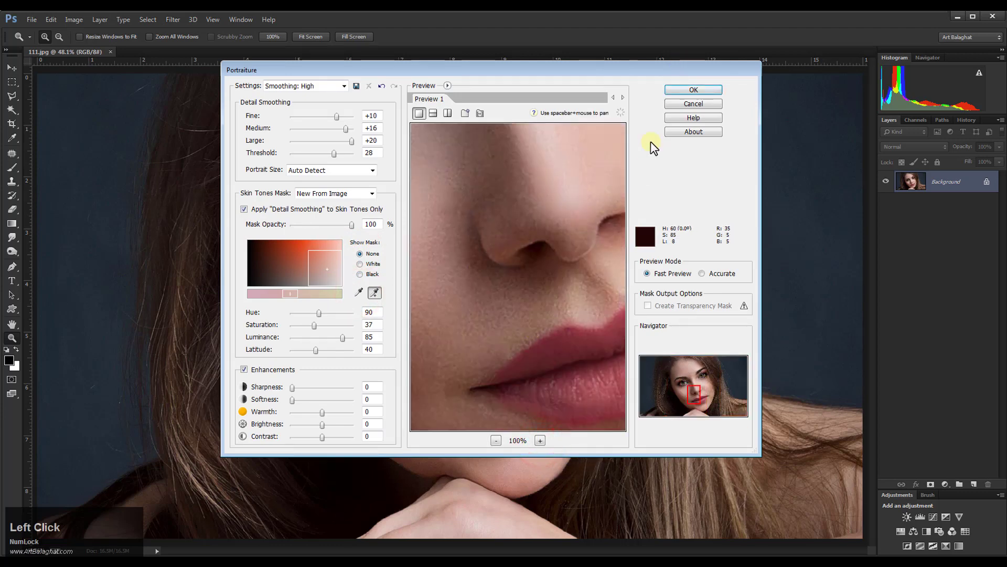
click(173, 24)
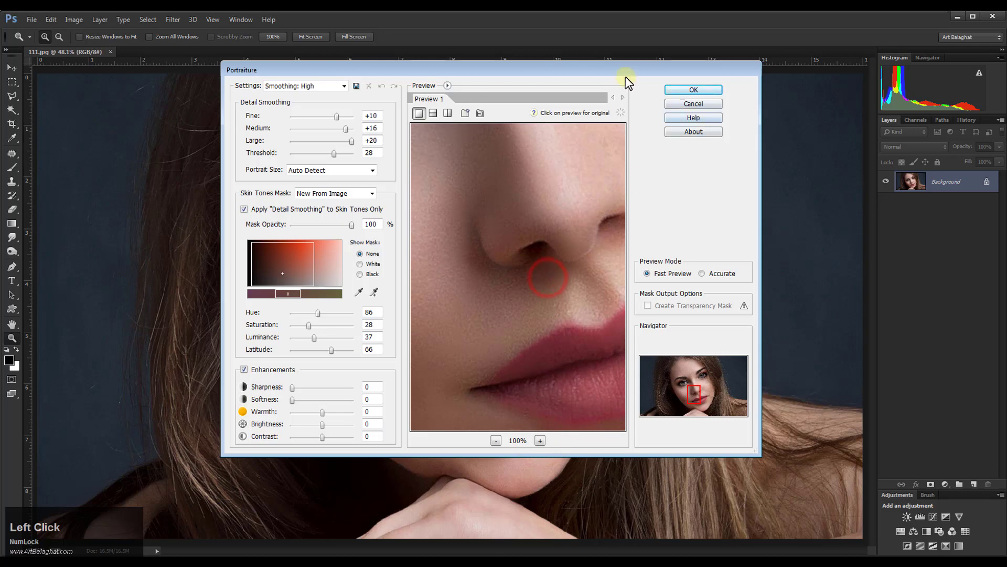
click(337, 160)
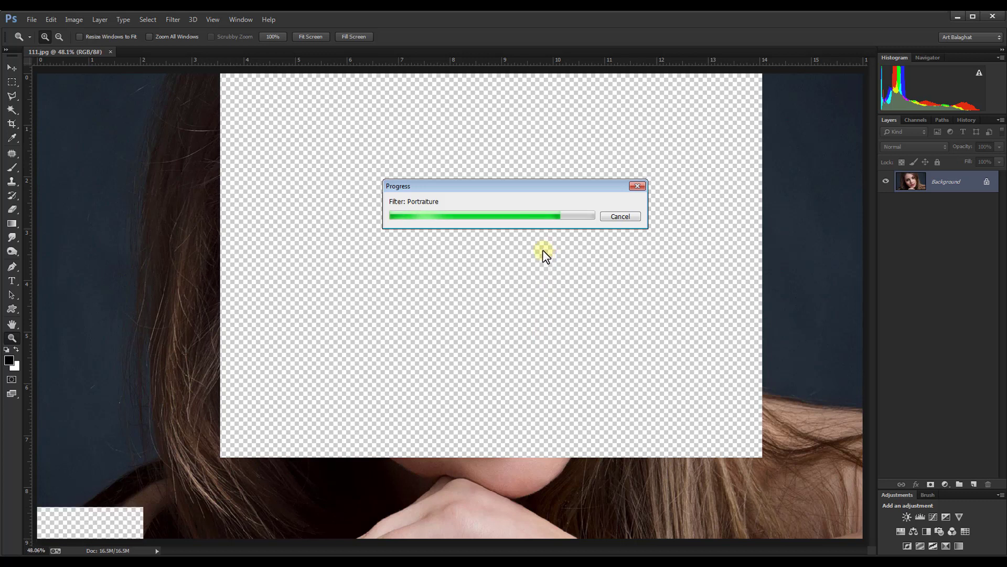
click(45, 22)
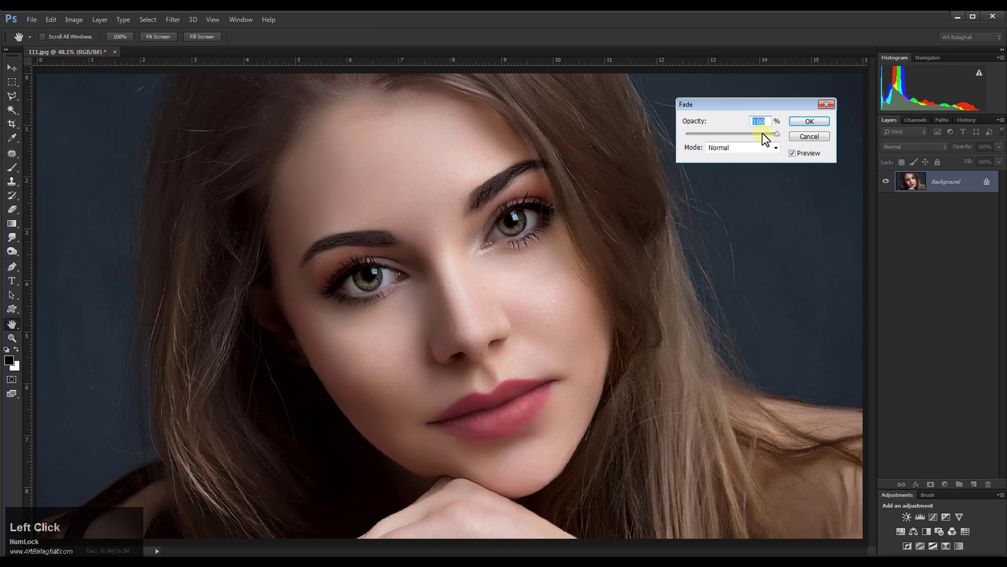
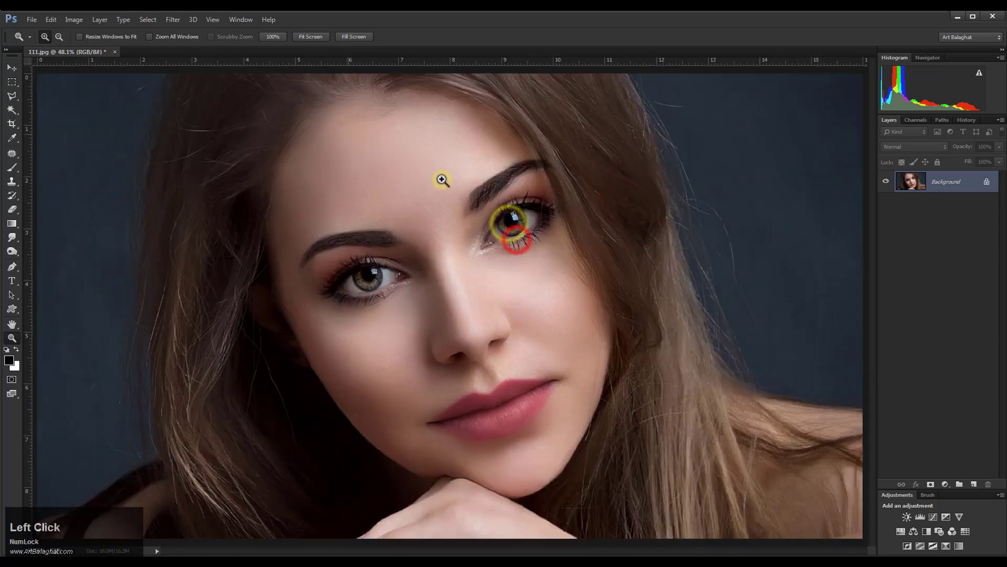
Select the whole canvas and review the History panel before duplicating the Background
click(156, 18)
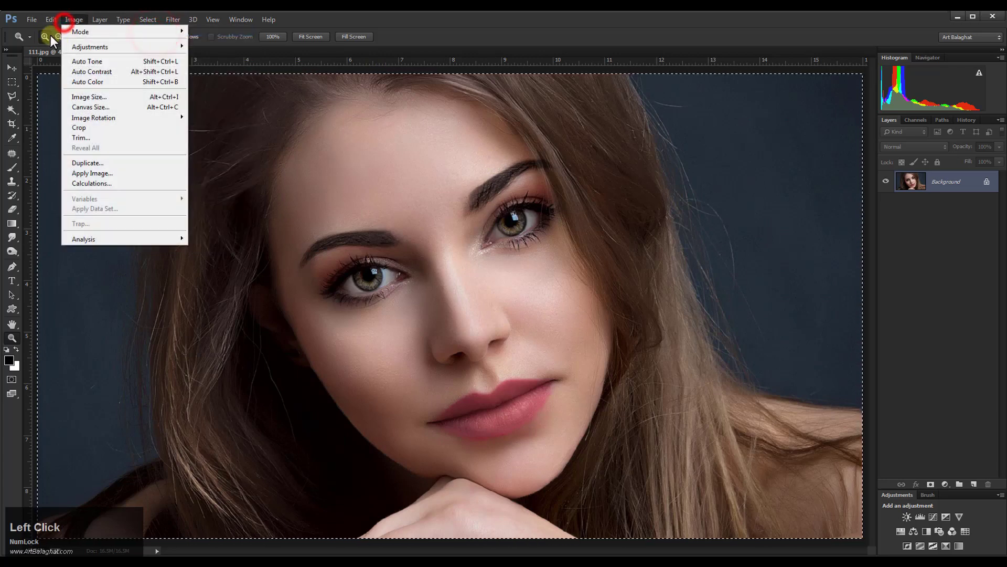
click(62, 97)
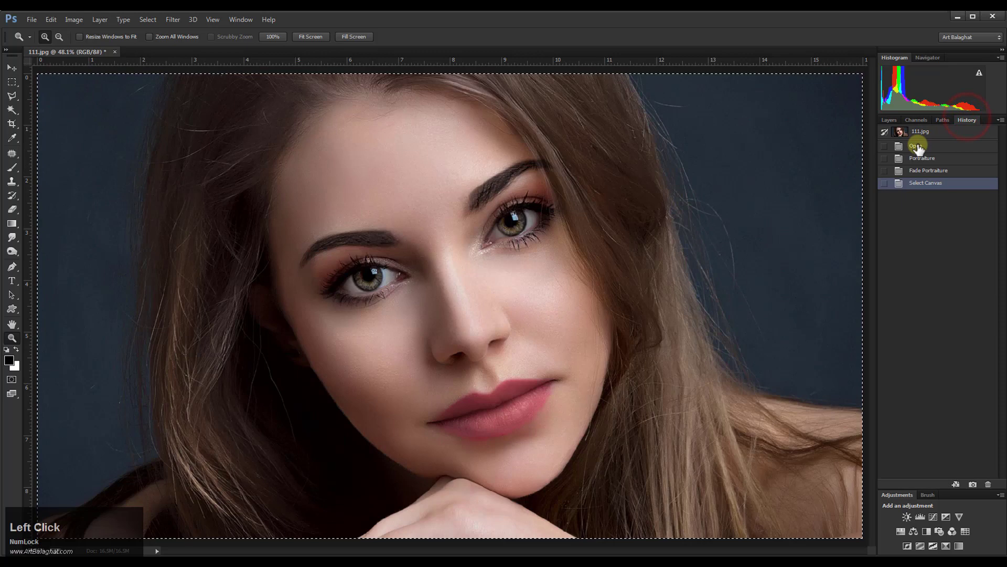
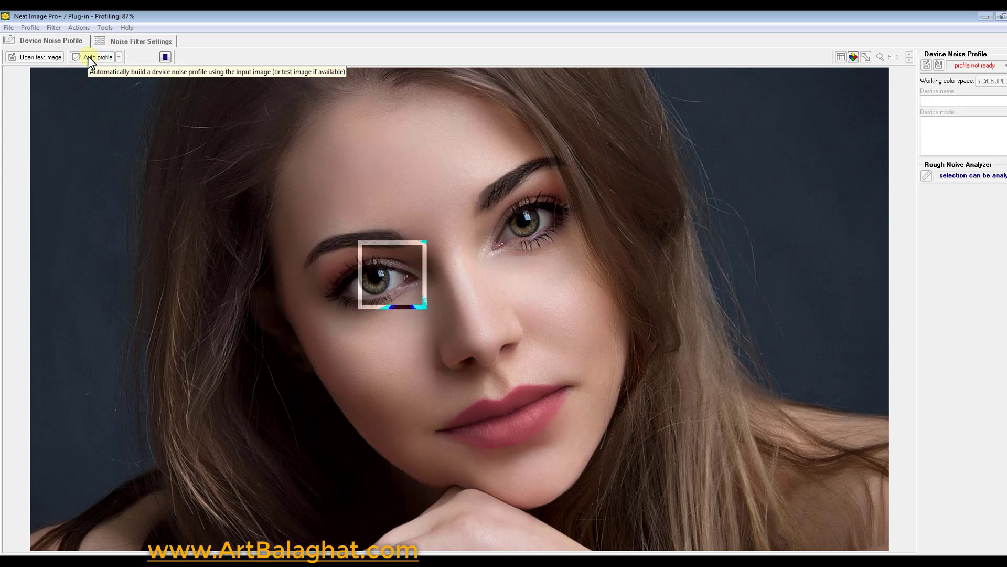
Move to the Noise Filter Settings and inspect the skin detail beside the eye
click(161, 46)
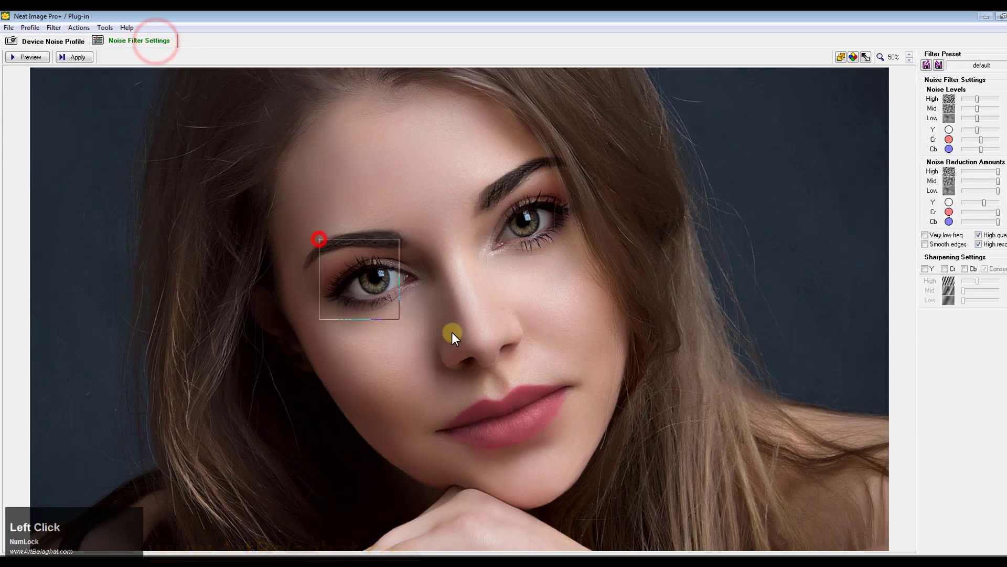
scroll(up, 3)
scroll(down, 3)
click(450, 548)
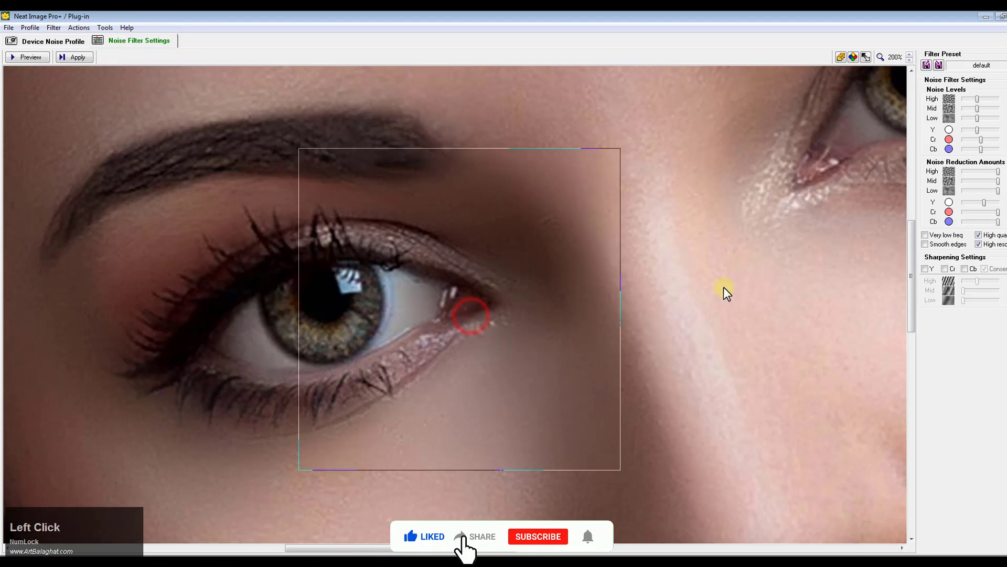
Raise the high, mid and low noise levels and adjust the noise reduction amounts
click(984, 105)
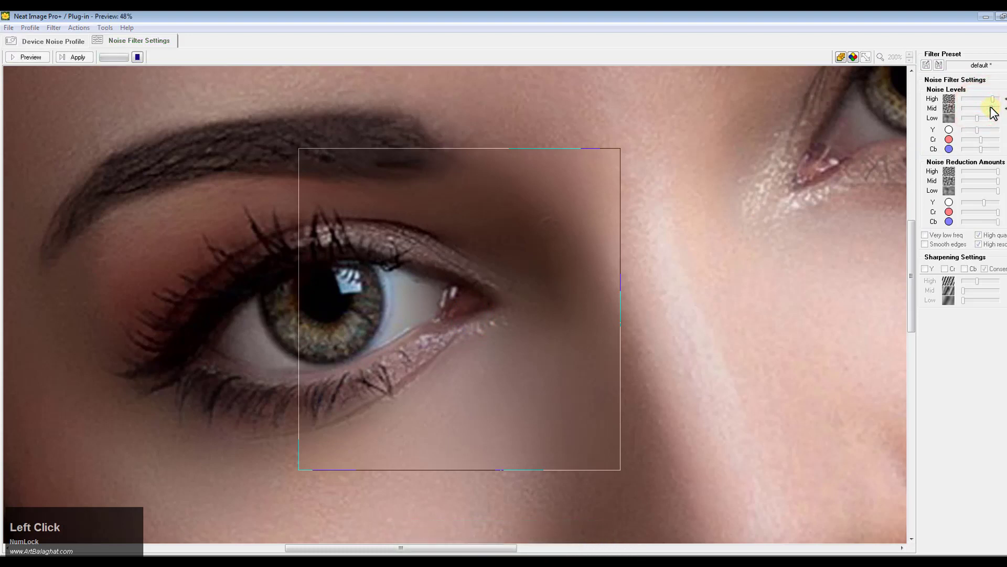
click(986, 113)
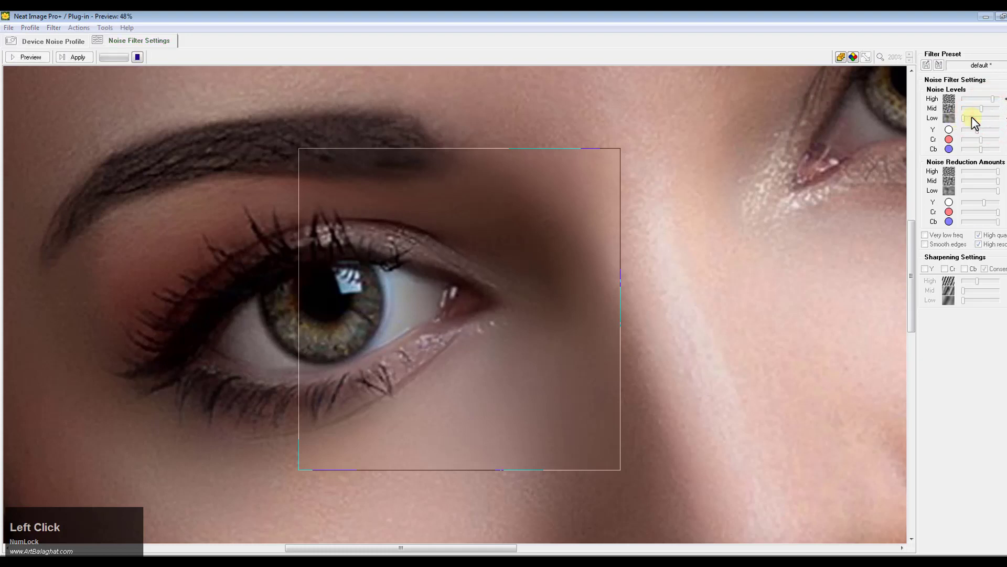
scroll(down, 3)
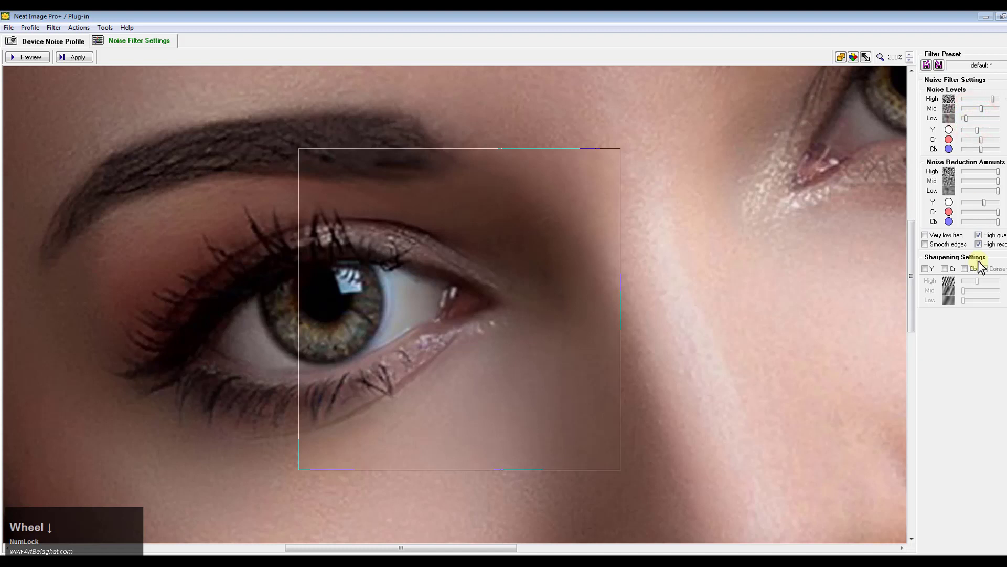
click(998, 210)
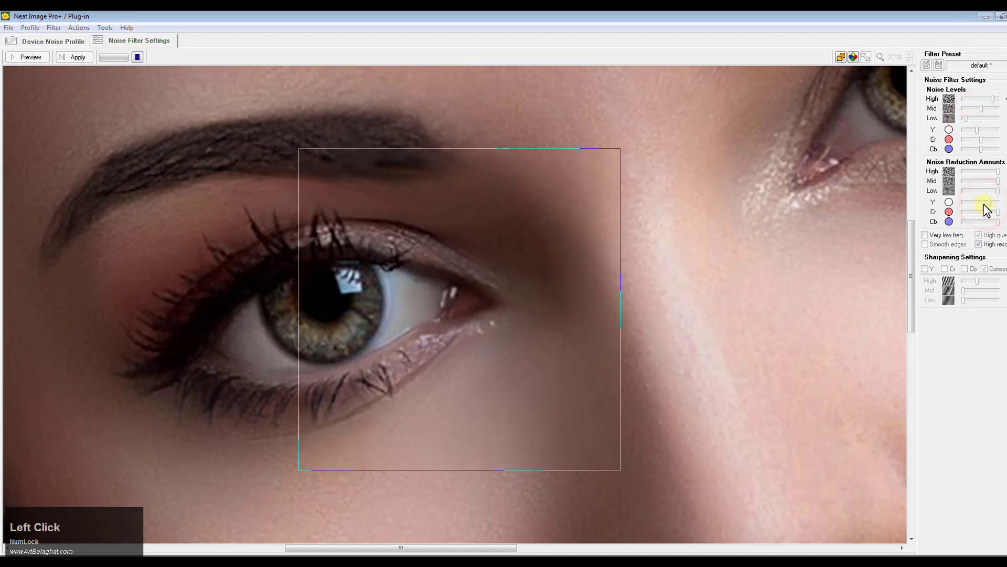
Apply Neat Image's reduction, then add Magic Pro grain at graininess 11 to Layer 1
click(989, 208)
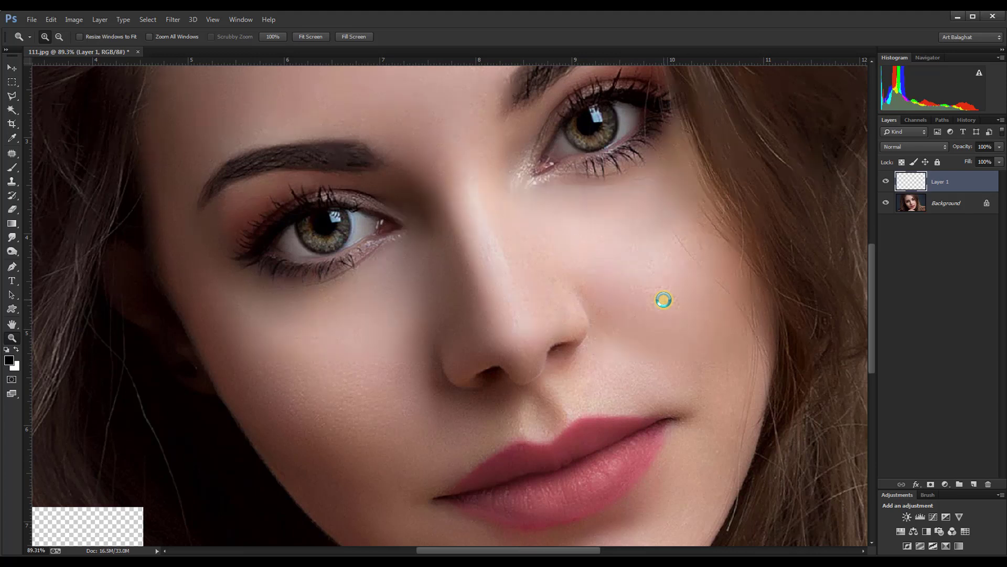
click(58, 29)
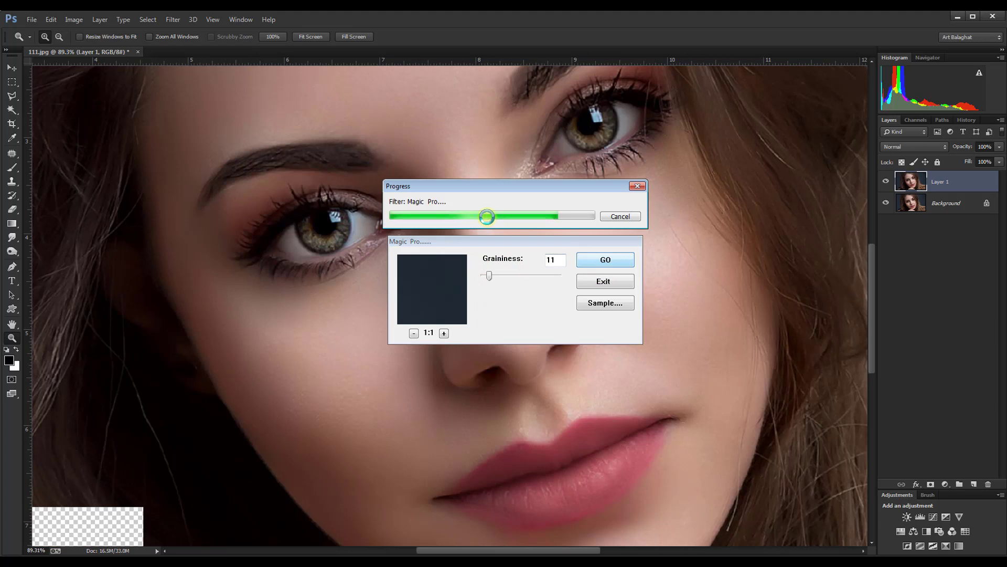
click(59, 21)
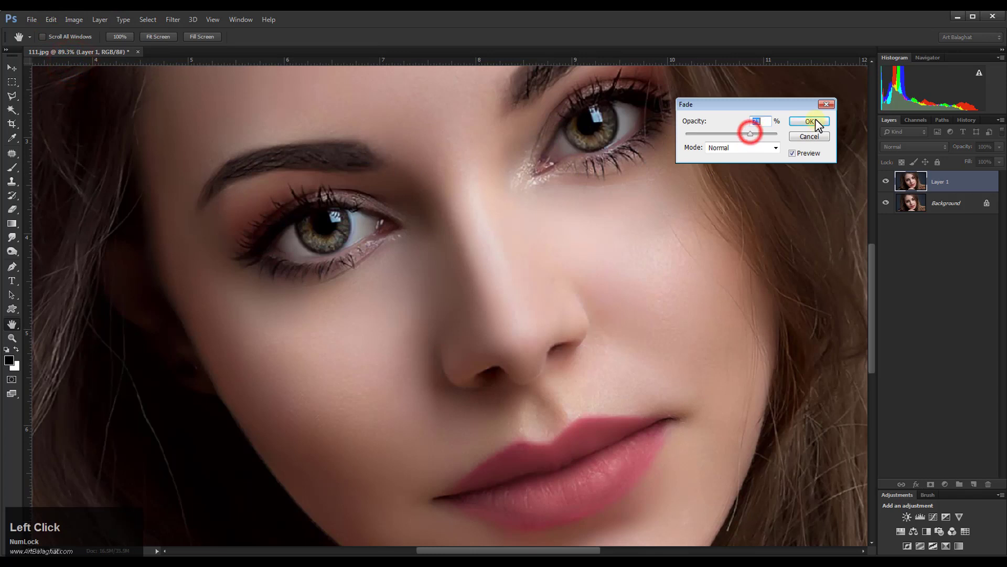
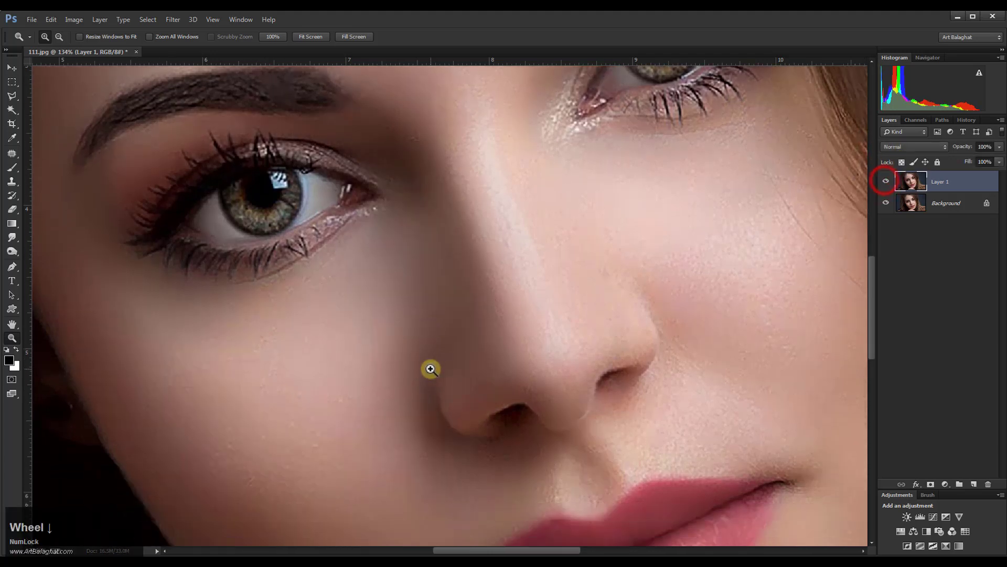
Switch from the Blur tool group to the Smudge tool at 22% strength for skin touch-ups
scroll(up, 3)
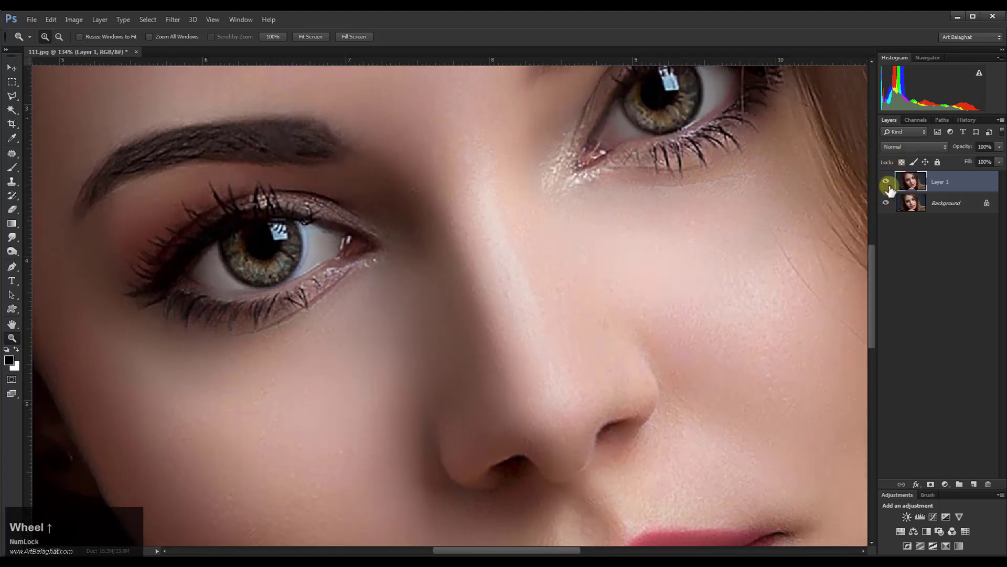
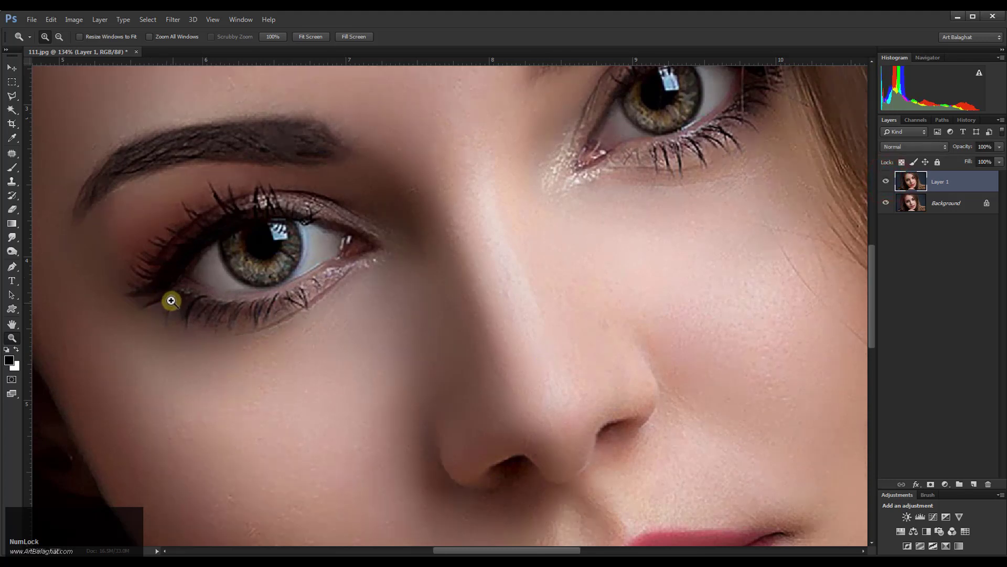
right_click(18, 240)
click(50, 264)
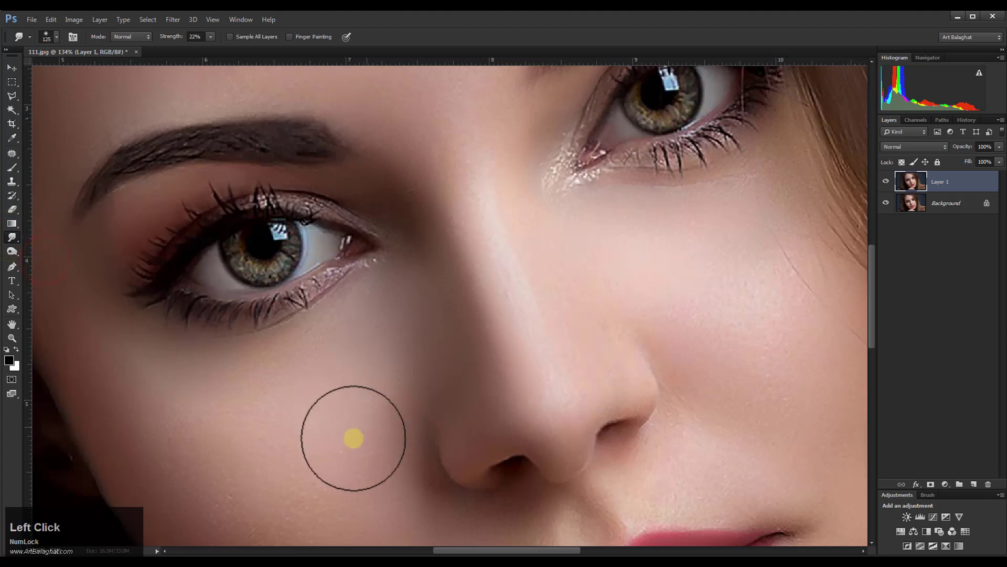
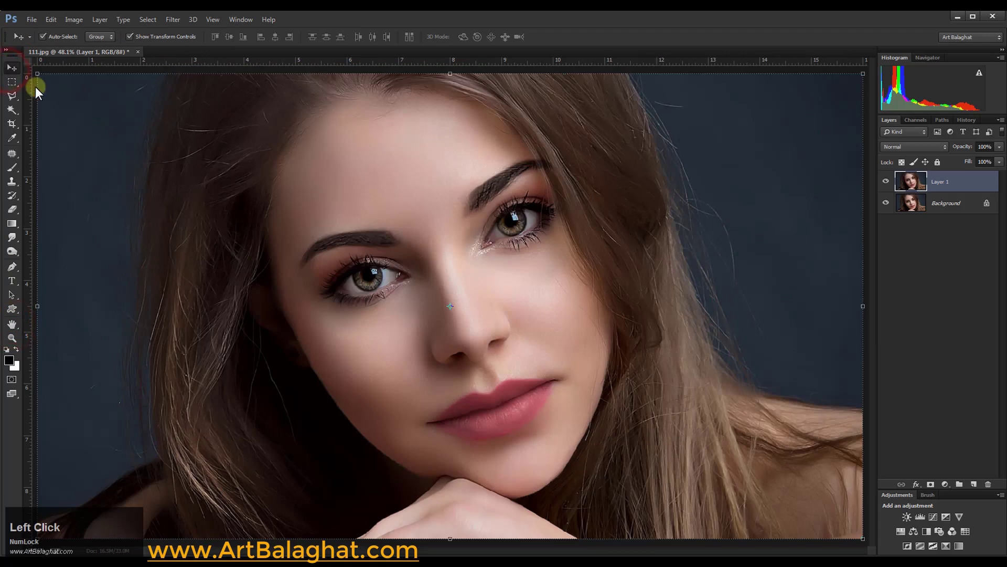
click(15, 341)
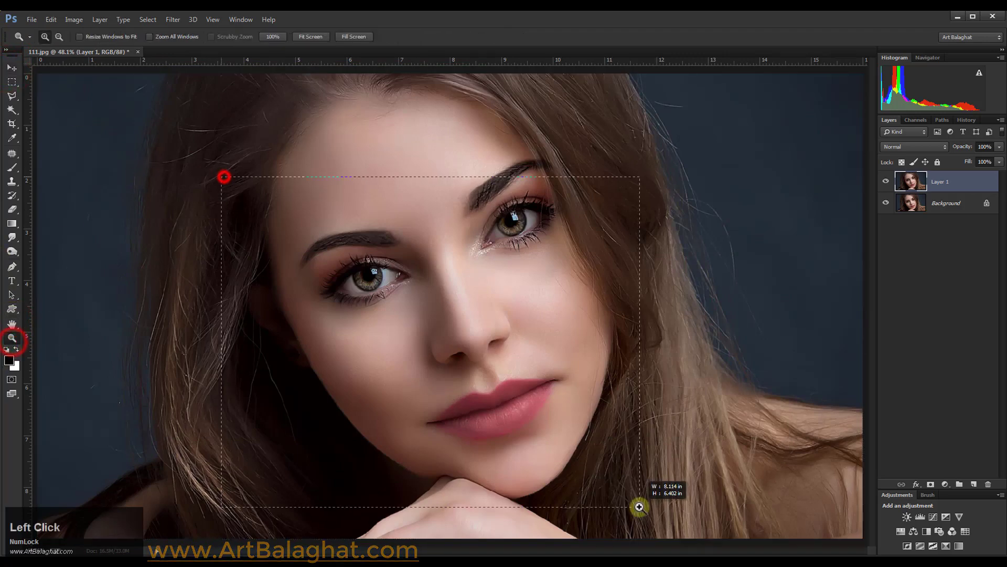
scroll(up, 3)
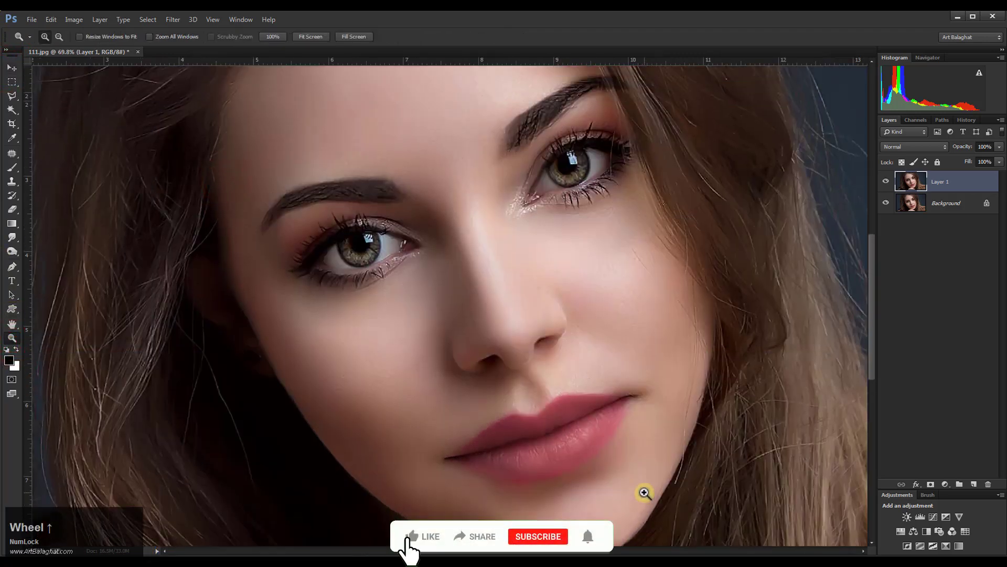